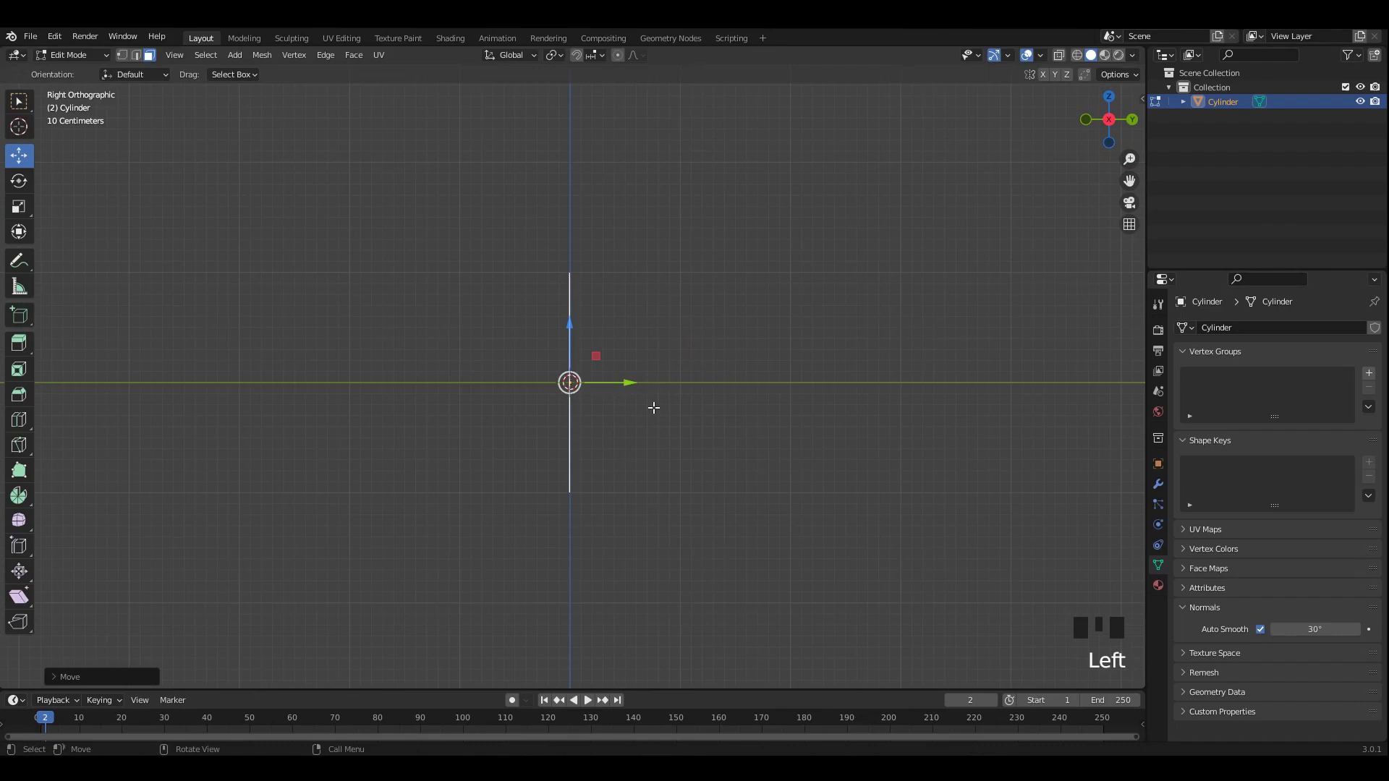
# Scale the flattened cylinder into a wide disc and extrude its front face for thickness
pyautogui.press('s')
pyautogui.moveTo(648, 392); pyautogui.dragTo(732, 406)
pyautogui.press('`')
pyautogui.moveTo(680, 407); pyautogui.dragTo(667, 411)
pyautogui.press('alt+z')
pyautogui.press('alt+z')
pyautogui.middleClick(623, 383)
pyautogui.press('e')
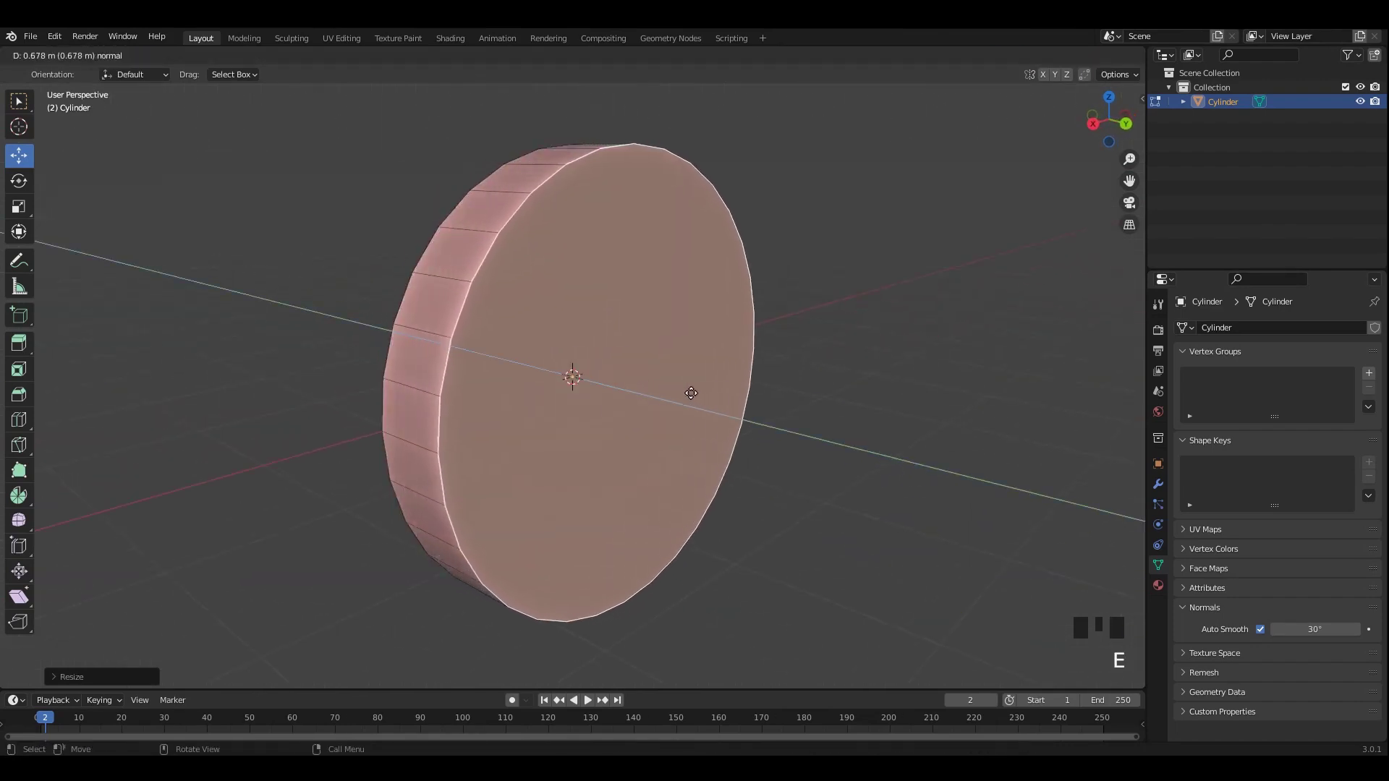
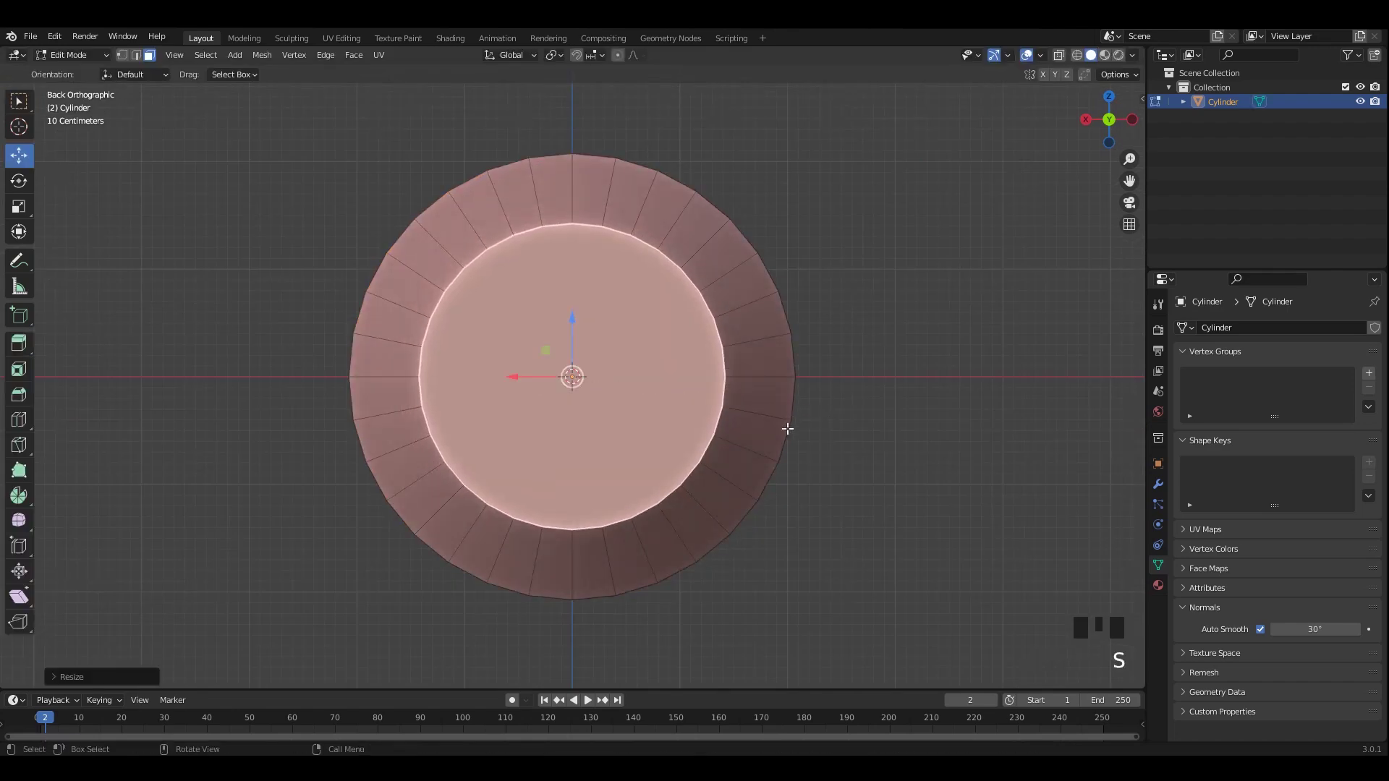
# Bevel the inset face with several segments so the front bulges into a concentric-loop dome
pyautogui.press('ctrl+b')
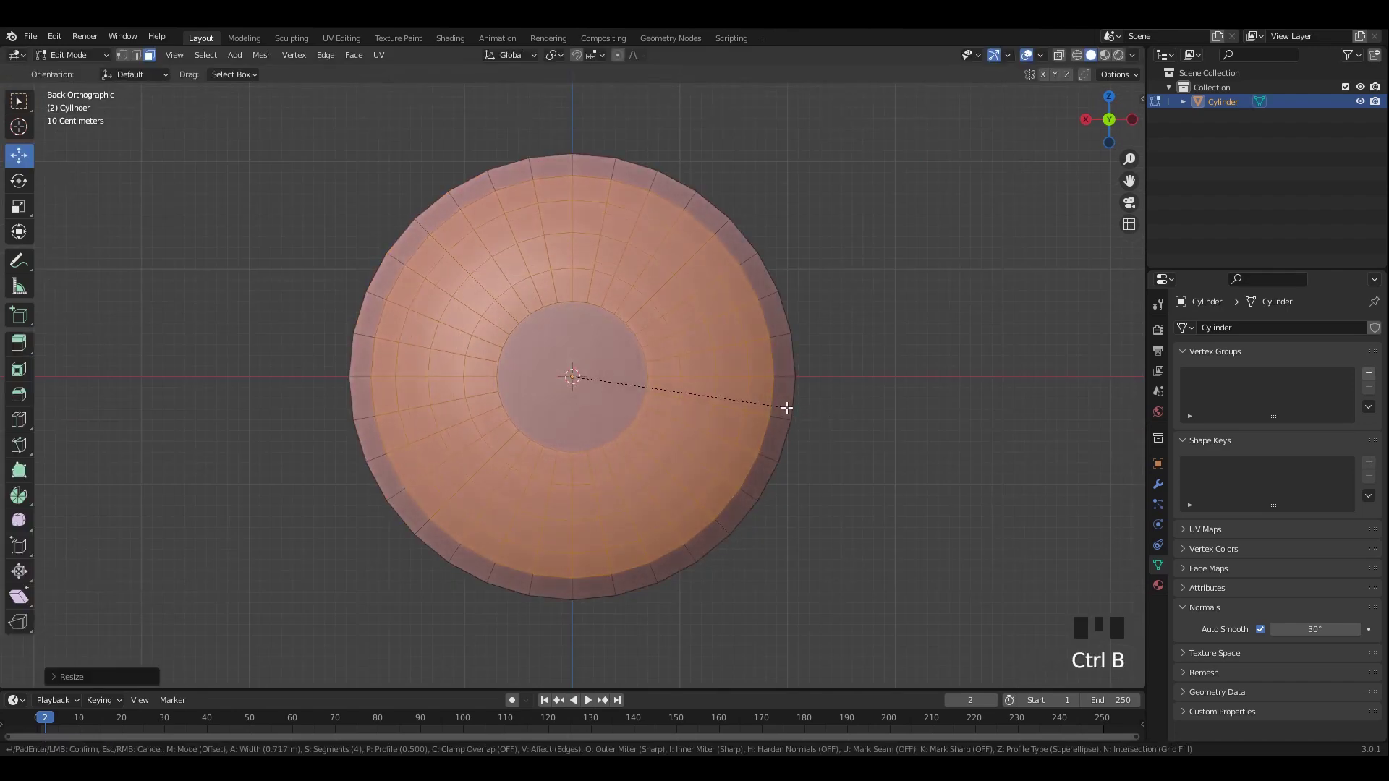
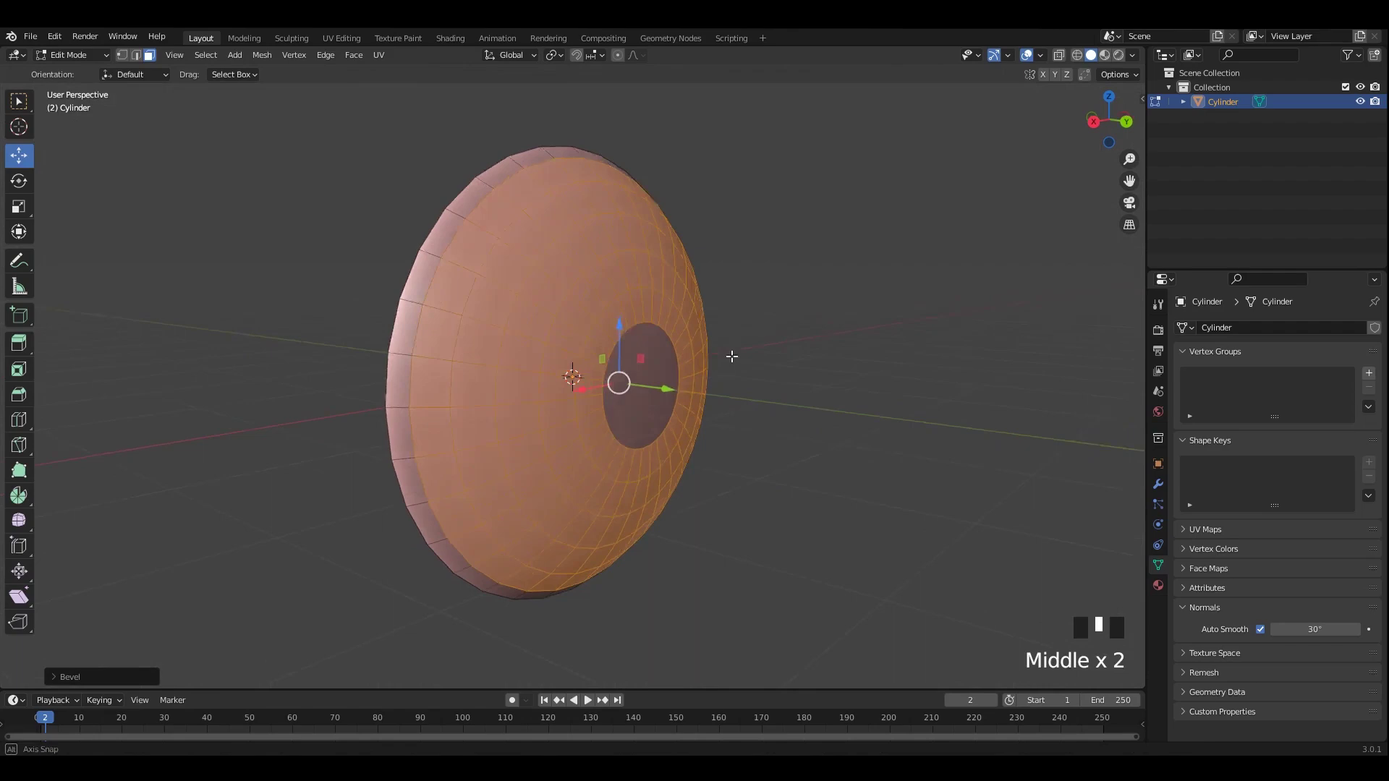
pyautogui.moveTo(654, 373); pyautogui.dragTo(670, 366)
pyautogui.moveTo(670, 365); pyautogui.dragTo(76, 97)
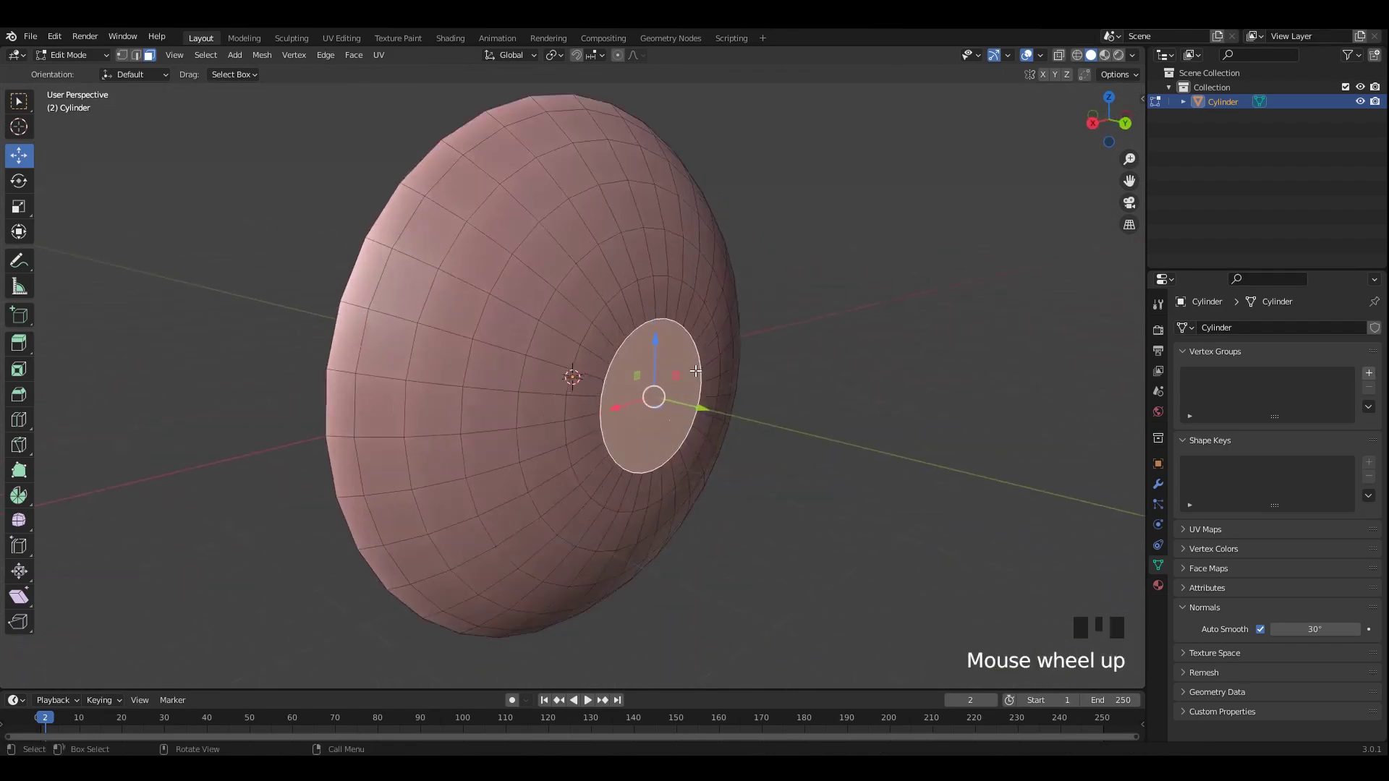
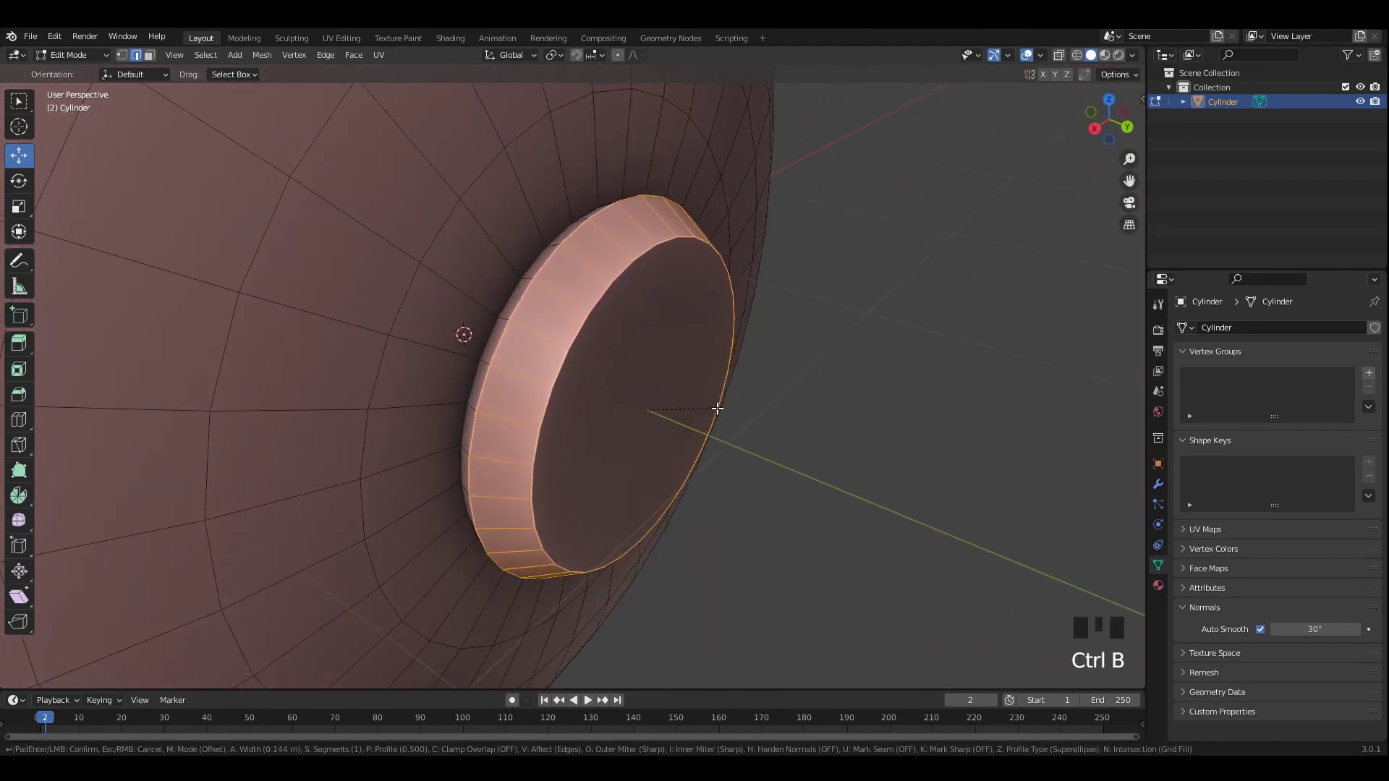
# Select the boss's front face in face mode, save the file, and inset the boss top
pyautogui.click(686, 363)
pyautogui.moveTo(661, 361); pyautogui.dragTo(641, 368)
pyautogui.press('3')
pyautogui.click(640, 368)
pyautogui.moveTo(625, 354); pyautogui.dragTo(714, 364)
pyautogui.press('ctrl+s')
pyautogui.moveTo(716, 374); pyautogui.dragTo(857, 412)
pyautogui.press('i')
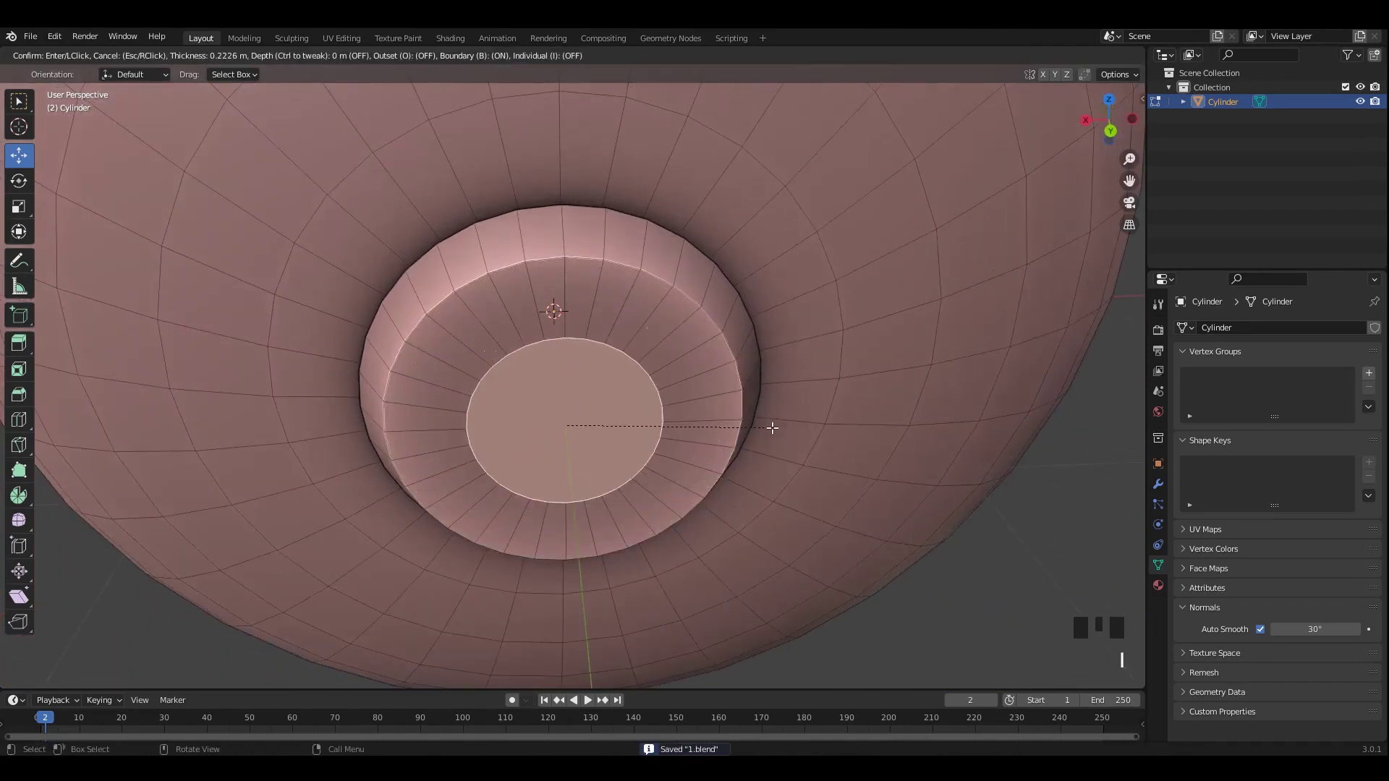
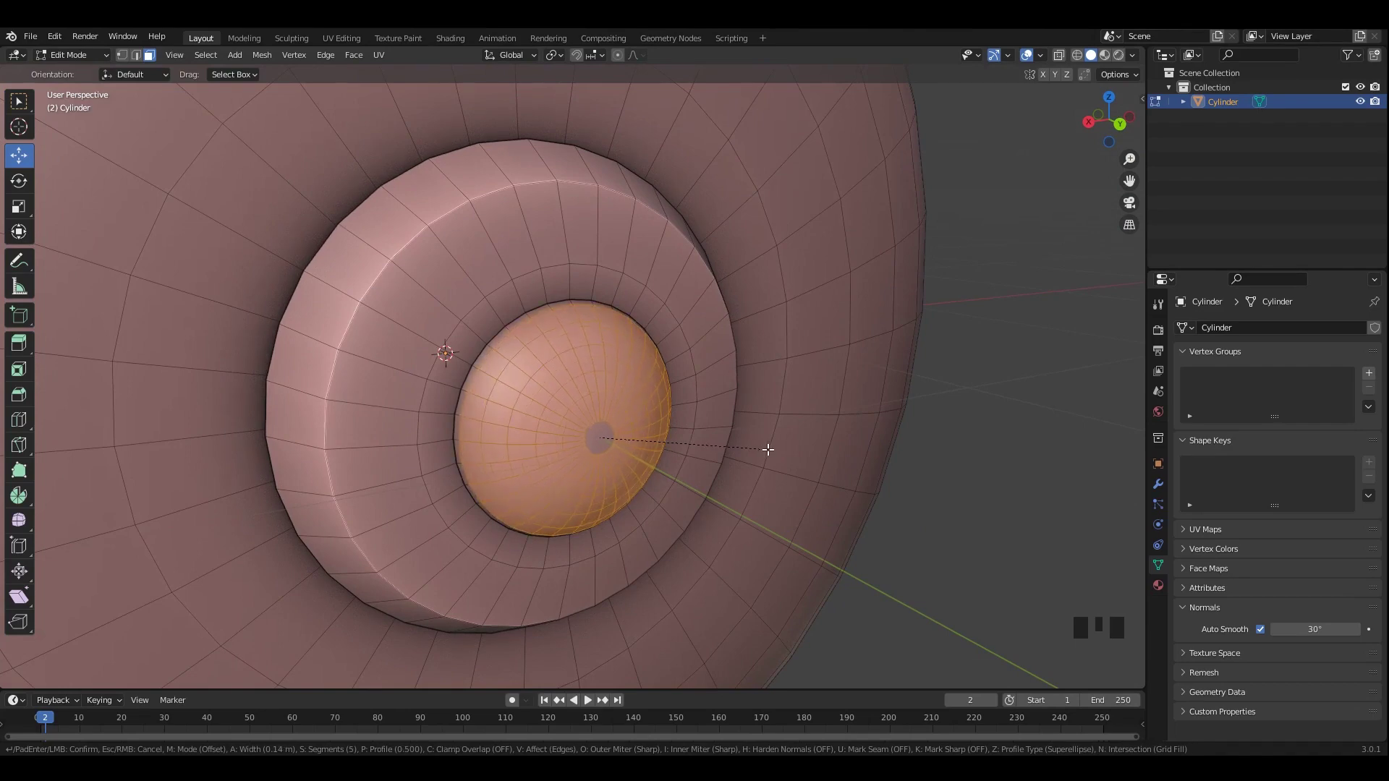
# Merge the boss's centre vertices into a small dome and save the shield file
pyautogui.click(603, 427)
pyautogui.moveTo(670, 421); pyautogui.dragTo(729, 438)
pyautogui.press('m')
pyautogui.press('Tab')
pyautogui.moveTo(539, 383); pyautogui.dragTo(536, 397)
pyautogui.press('Tab')
pyautogui.moveTo(556, 371); pyautogui.dragTo(585, 369)
pyautogui.press('ctrl+s')
pyautogui.click(545, 361)
# Add a loop cut around the boss's central dome and bevel that edge ring slightly
pyautogui.press('ctrl+r')
pyautogui.moveTo(581, 369); pyautogui.dragTo(641, 512)
pyautogui.click(640, 513)
pyautogui.moveTo(595, 440); pyautogui.dragTo(659, 390)
pyautogui.press('Tab')
pyautogui.press('Tab')
pyautogui.click(623, 310)
pyautogui.moveTo(620, 314); pyautogui.dragTo(606, 329)
pyautogui.middleClick(600, 315)
pyautogui.scroll(3)
pyautogui.middleClick(554, 317)
pyautogui.press('ctrl+b')
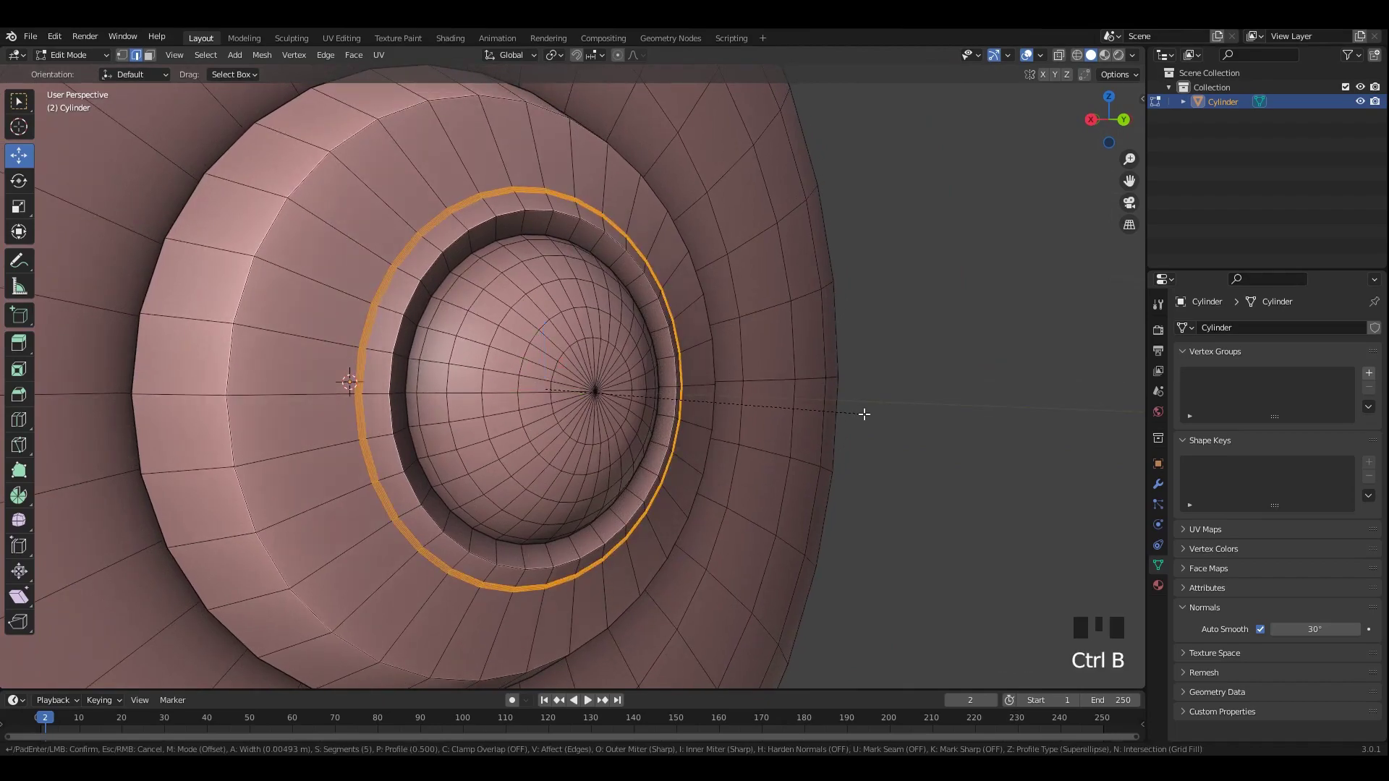
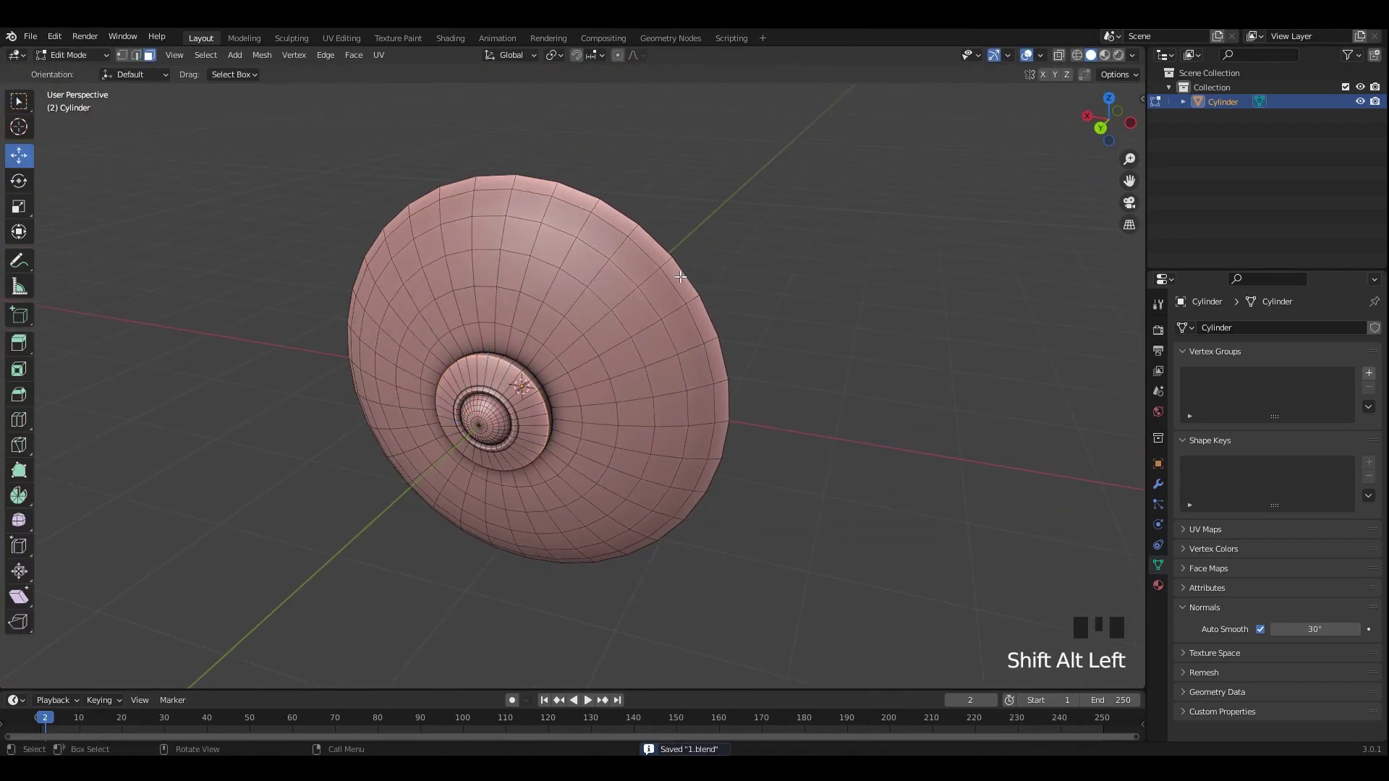
# Duplicate the outer ring of dome faces, extrude them and push them along their normals with Shrink/Fatten
pyautogui.press('2')
pyautogui.click(76, 97)
pyautogui.middleClick(673, 351)
pyautogui.press('shift+d')
pyautogui.middleClick(676, 367)
pyautogui.moveTo(714, 366); pyautogui.dragTo(761, 379)
pyautogui.press('e')
pyautogui.press('alt+s')
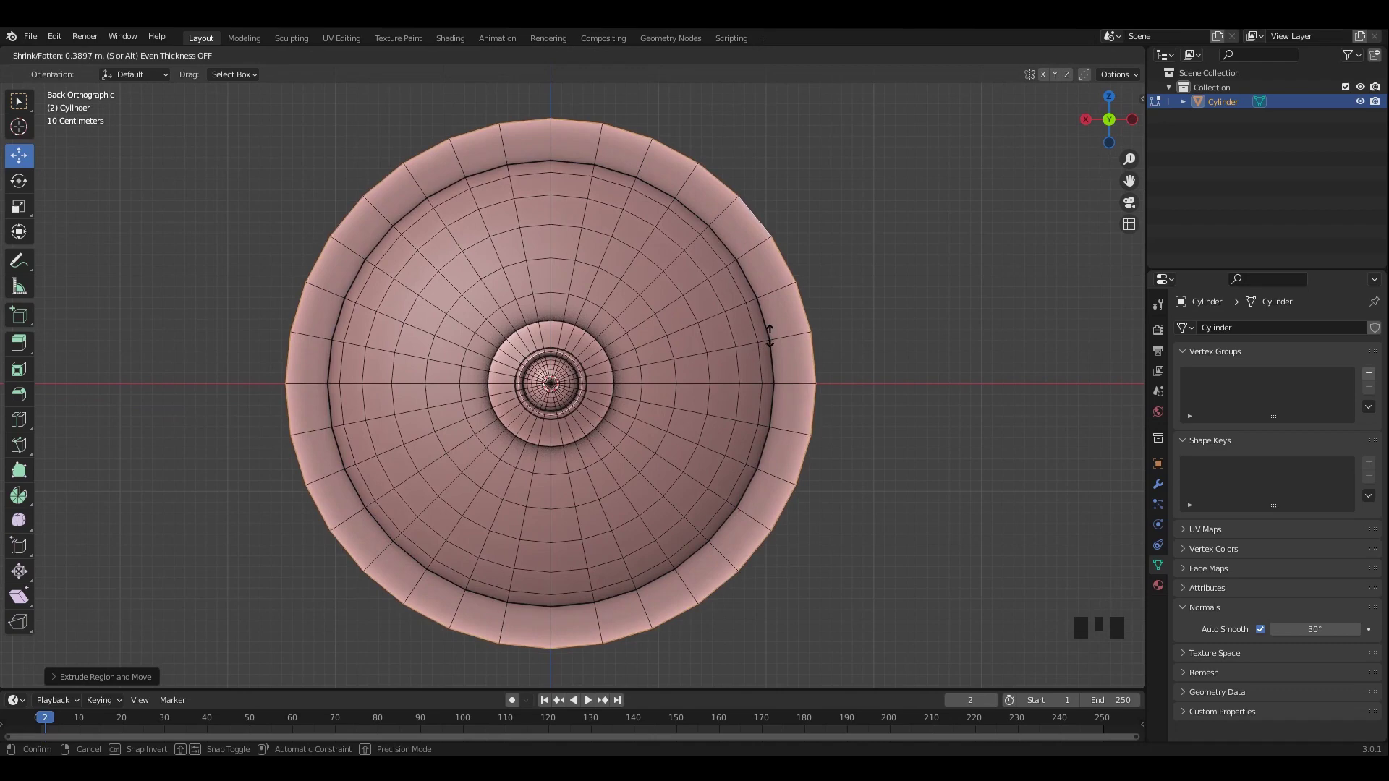
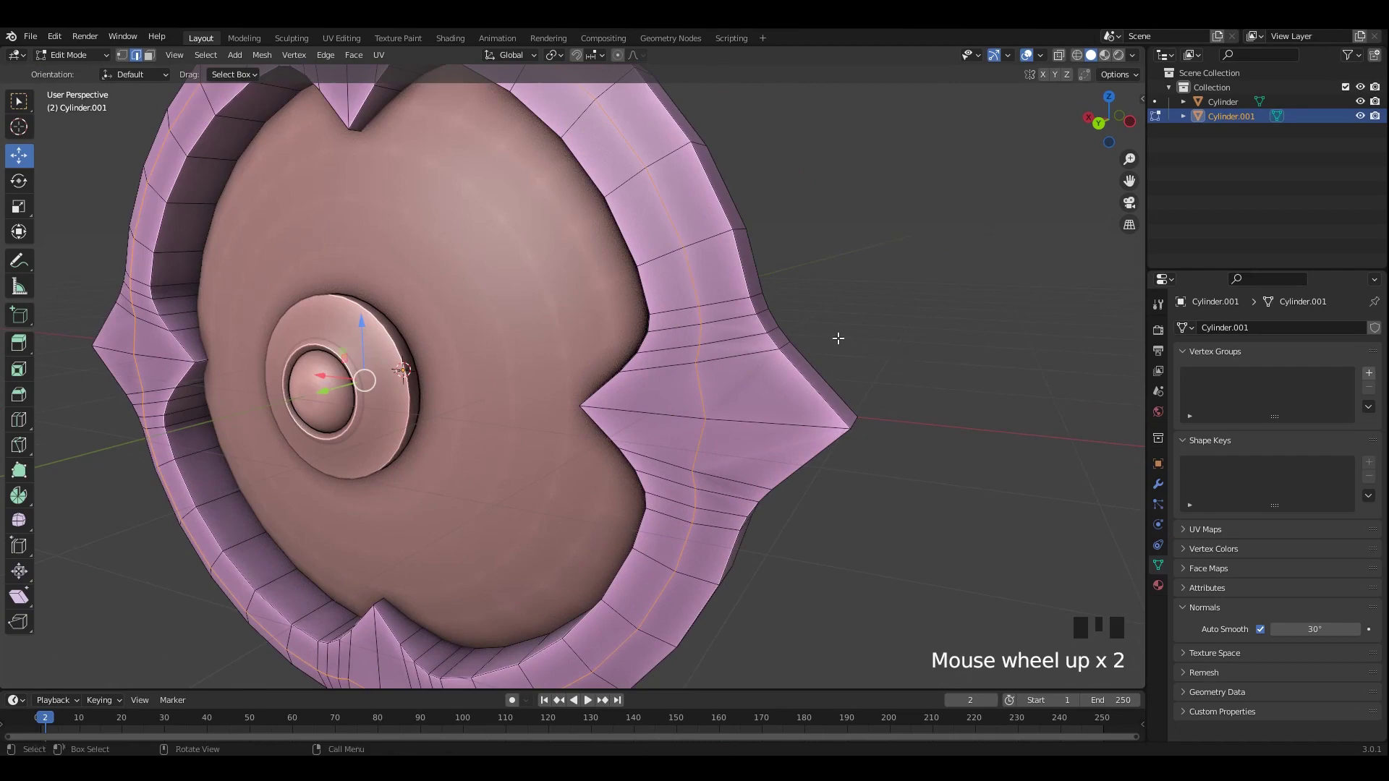
# Undo a stray grab, then bevel the selected rim edge loops to tighten the profile
pyautogui.press('g')
pyautogui.press('ctrl+z')
pyautogui.press('ctrl+b')
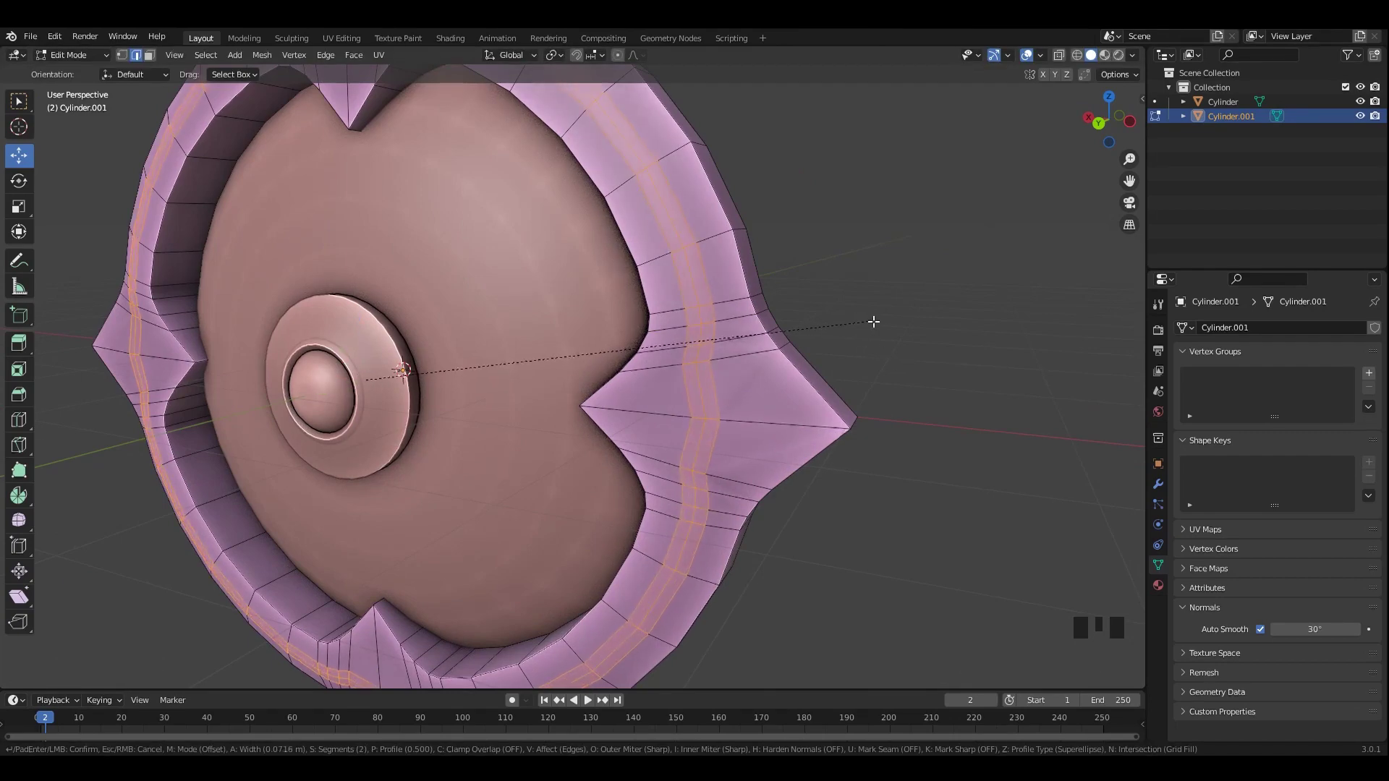
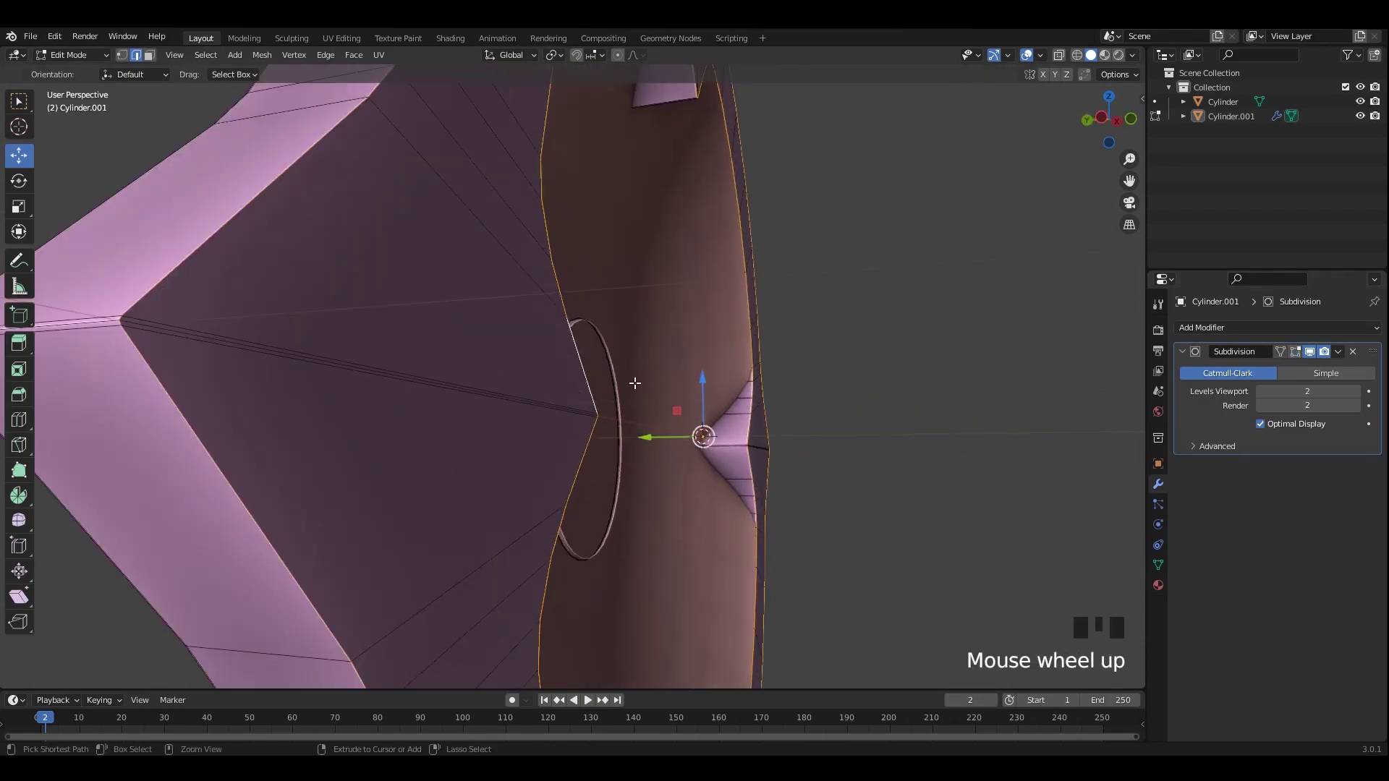
# Bevel the selected edges around a spike to keep it crisp under Subdivision
pyautogui.press('ctrl+b')
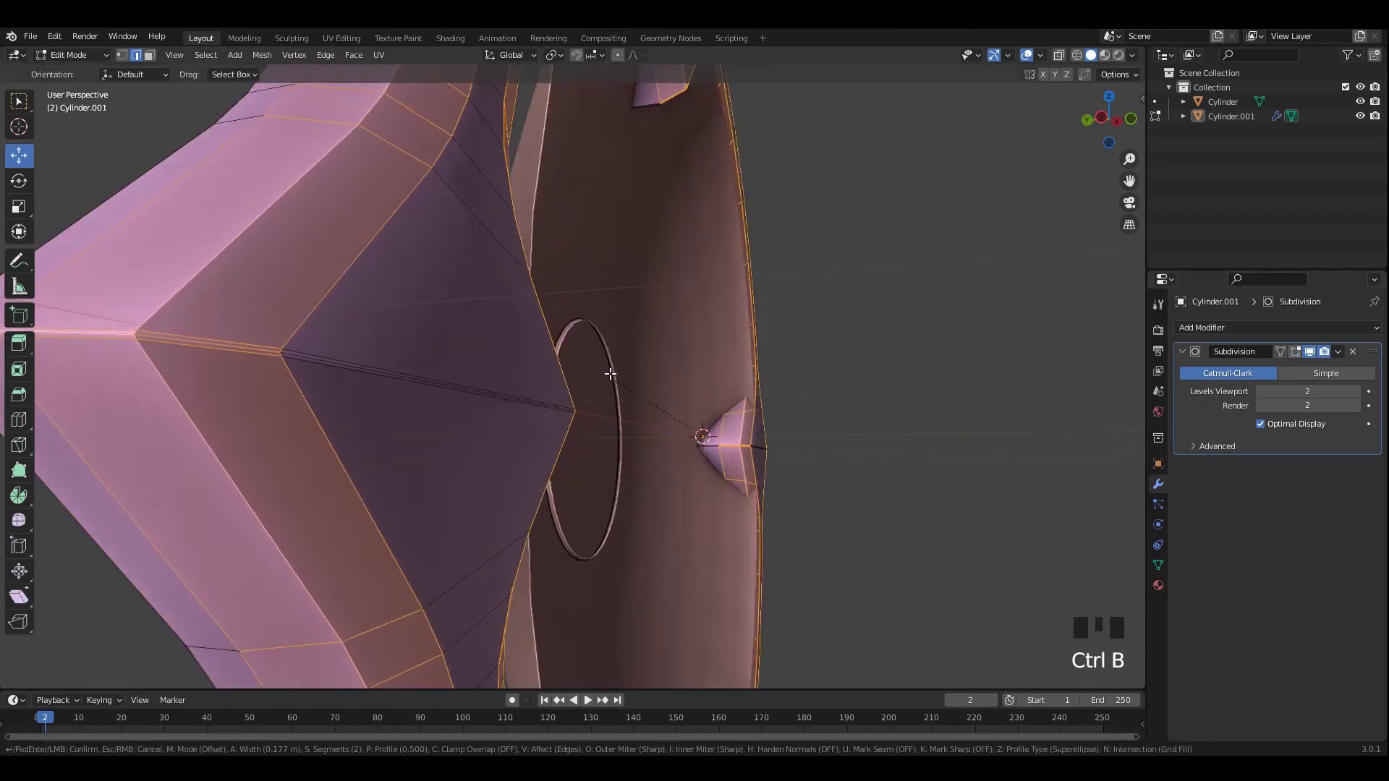
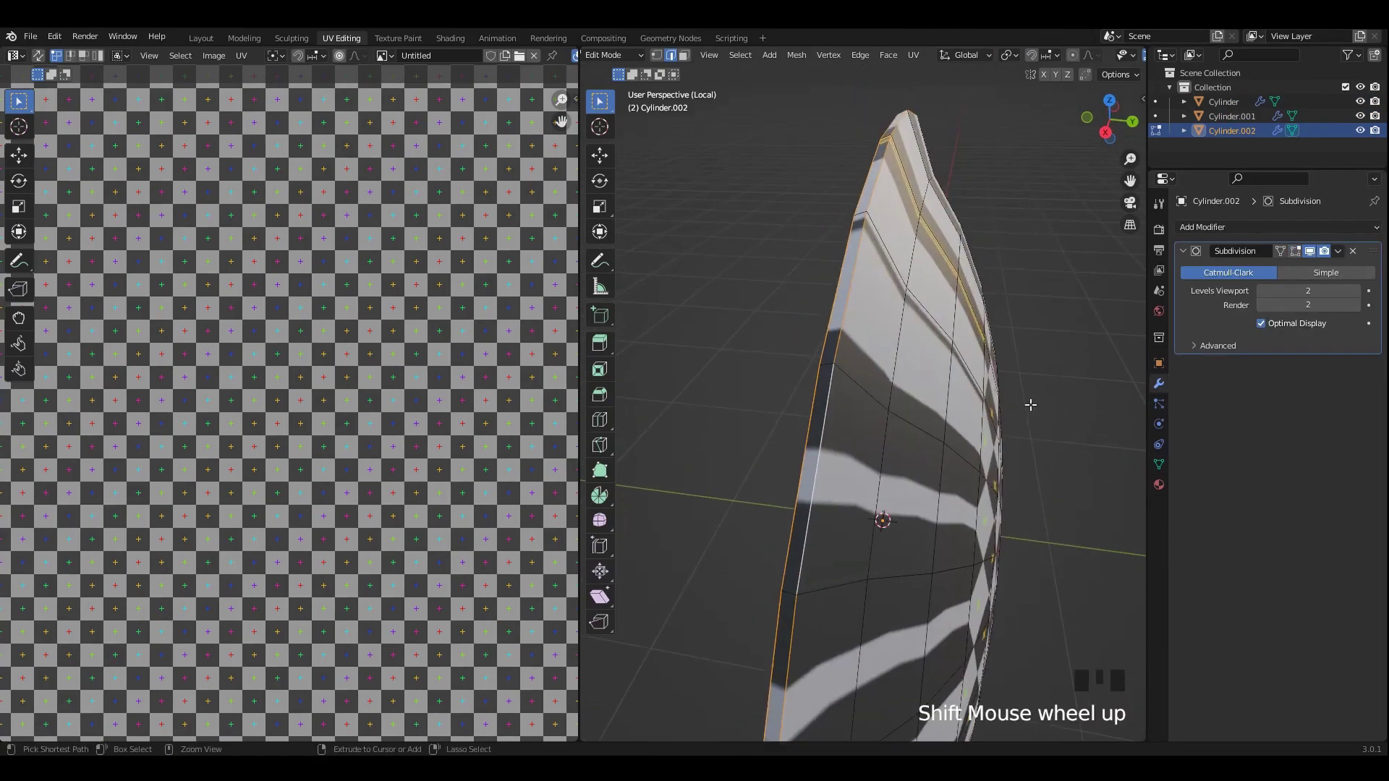
# Bevel the selected edge loop along the rim piece
pyautogui.press('ctrl+b')
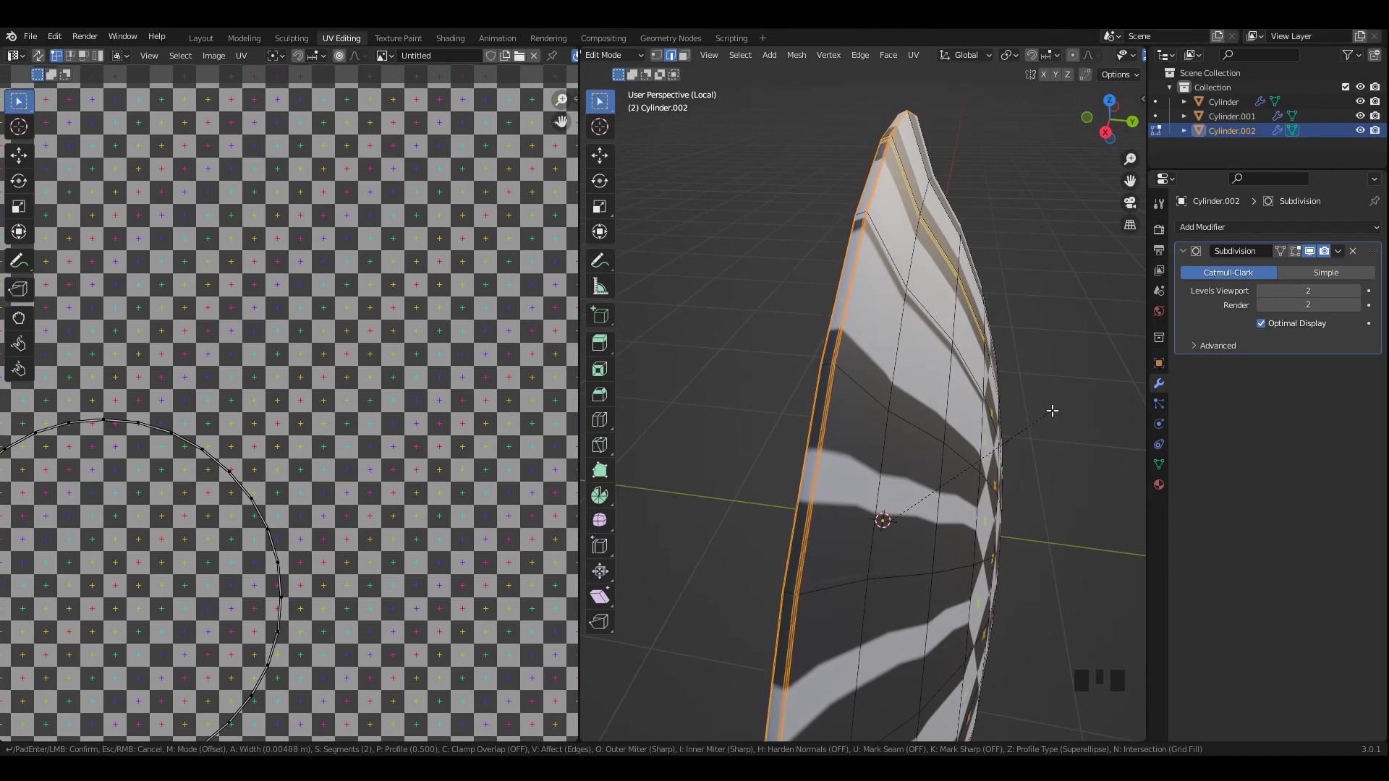
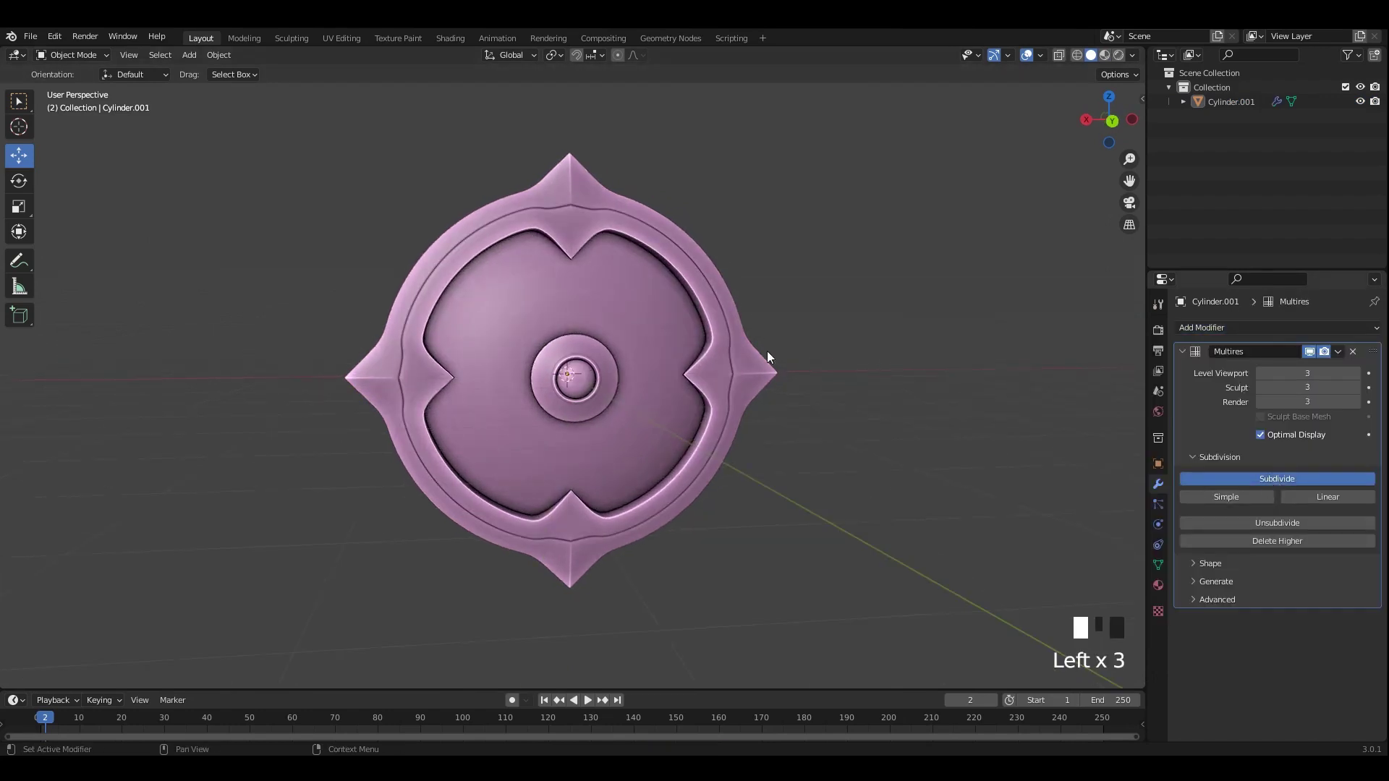
# Subdivide the Multiresolution modifier on the merged shield up to level 5
pyautogui.scroll(-3)
pyautogui.scroll(3)
pyautogui.moveTo(685, 351); pyautogui.dragTo(844, 381)
pyautogui.scroll(3)
pyautogui.click(844, 382)
pyautogui.moveTo(727, 379); pyautogui.dragTo(803, 383)
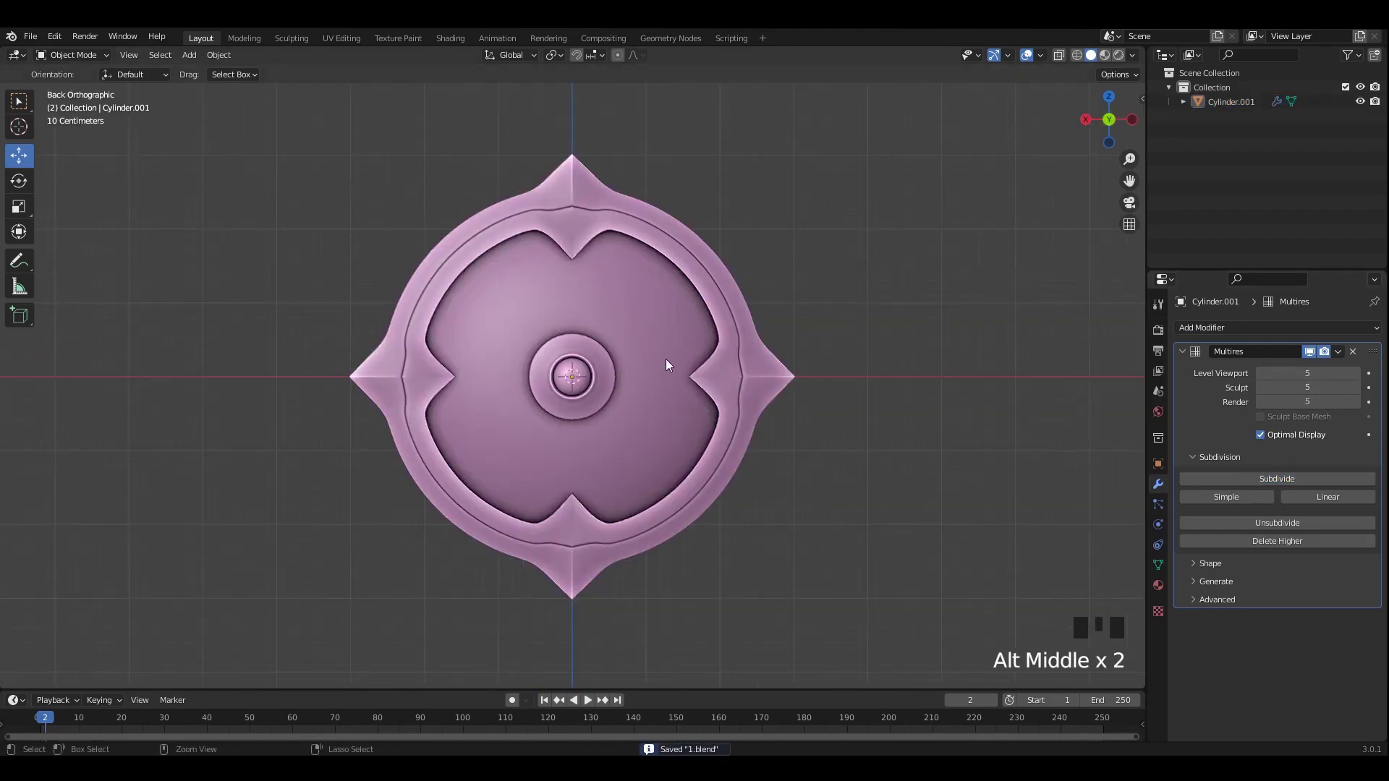
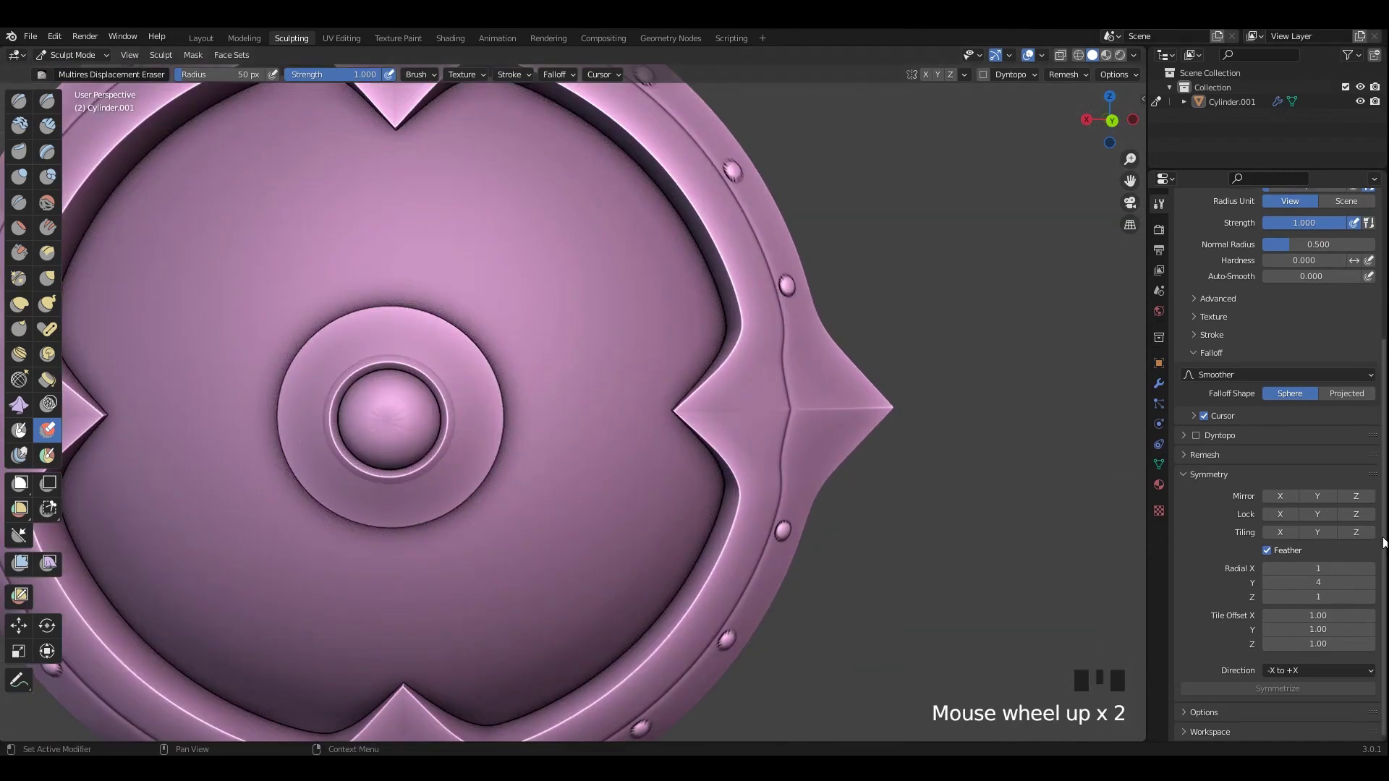
# Zoom into the shield's central boss for a close straight-on view
pyautogui.scroll(3)
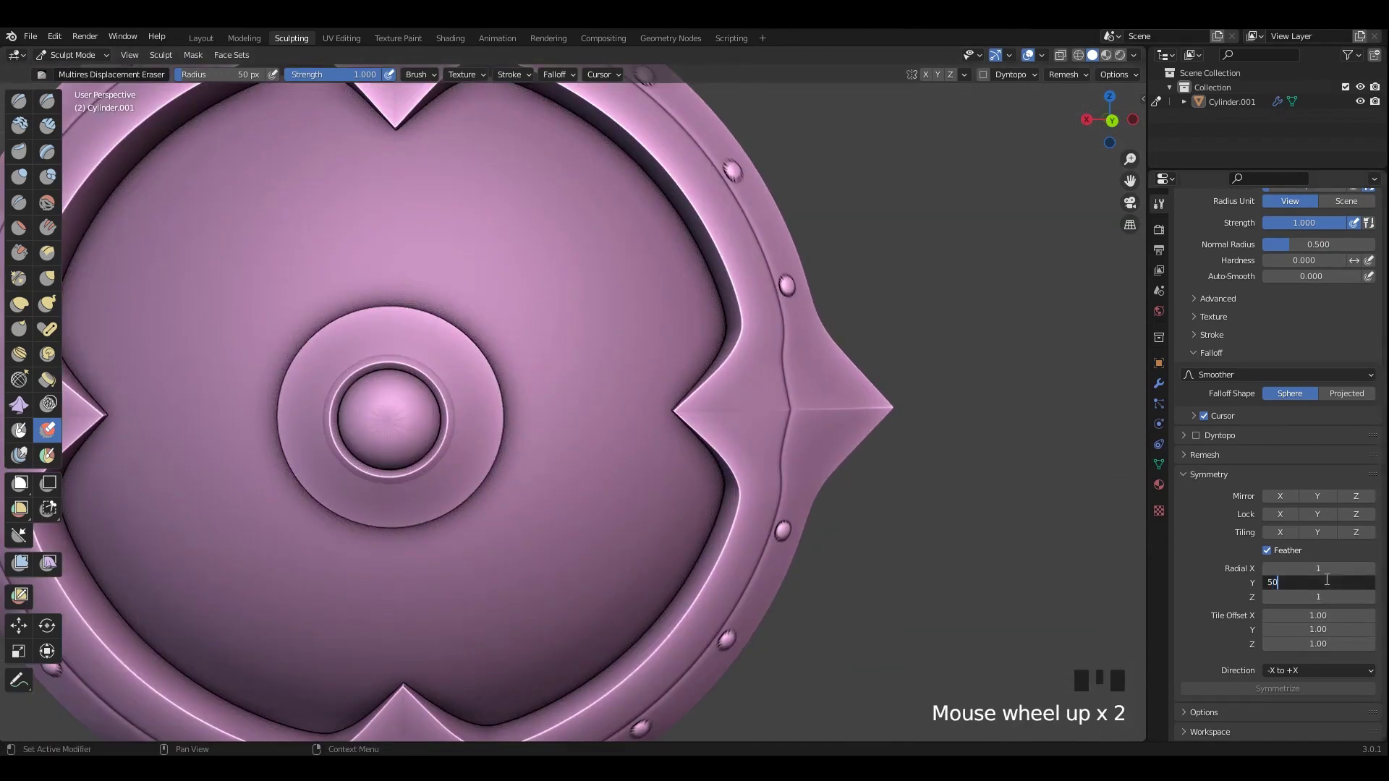